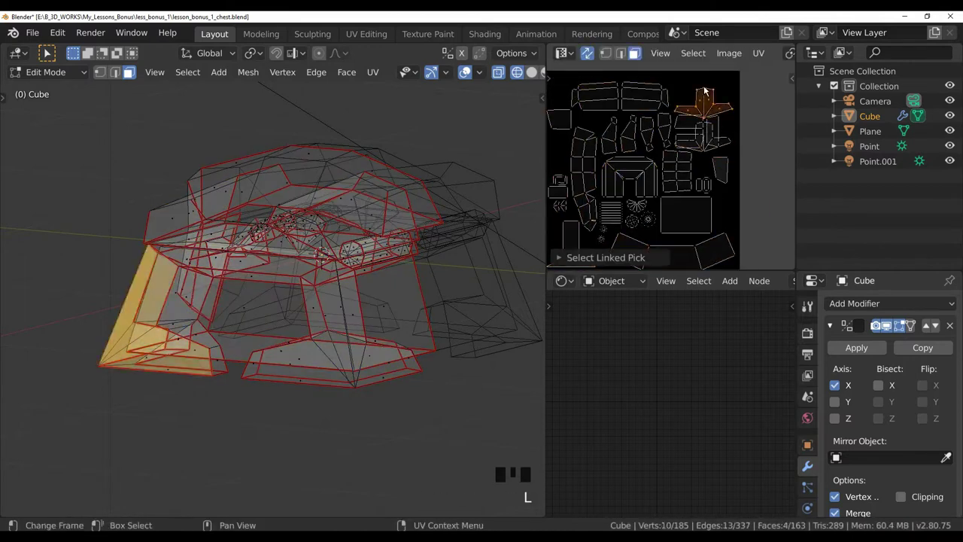
Adjust the view and grab the selected chest UV island to move it toward the texture square
middle_click(732, 141)
key("g")
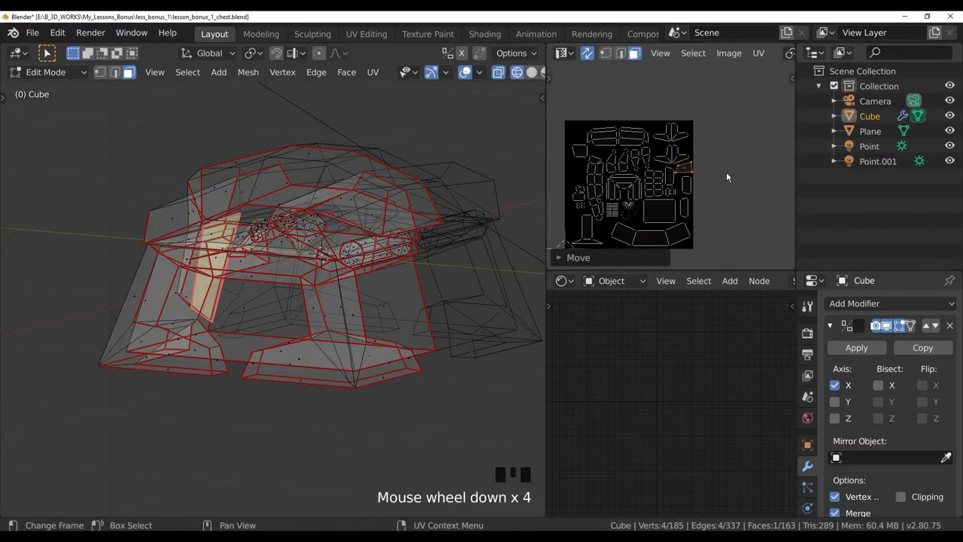